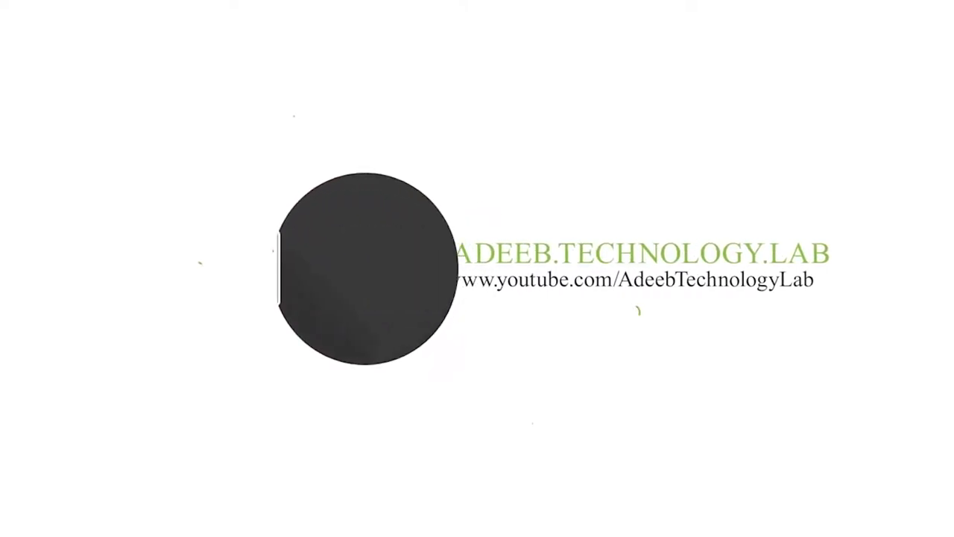
Step: Open Banner (2).psd from the Banner (2) folder with Adobe Photoshop
{"action": "left_click", "coordinate": [599, 161]}
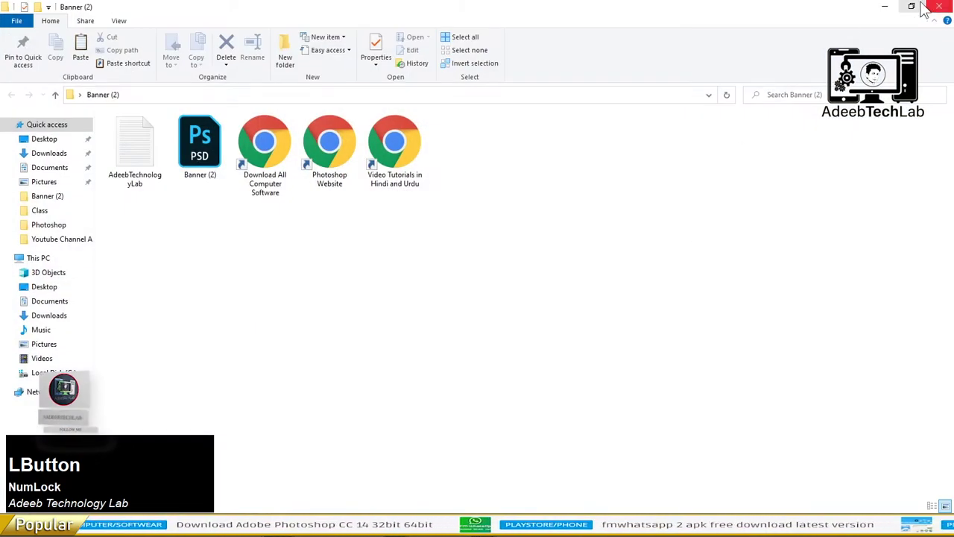
{"action": "right_click", "coordinate": [344, 255]}
{"action": "left_click", "coordinate": [403, 243]}
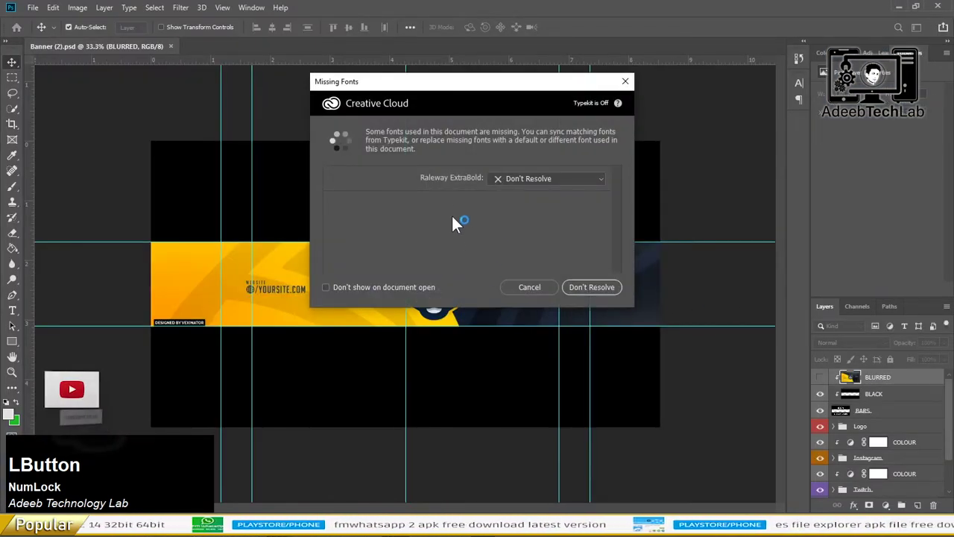
Step: Leave the missing font unresolved and zoom in on the banner
{"action": "left_click", "coordinate": [427, 187]}
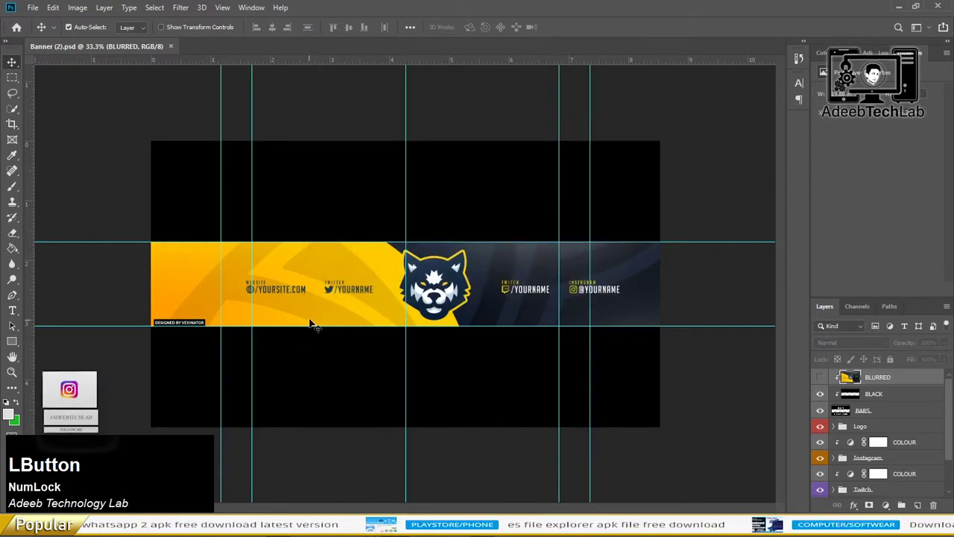
{"action": "scroll", "scroll_direction": "up", "scroll_amount": 3}
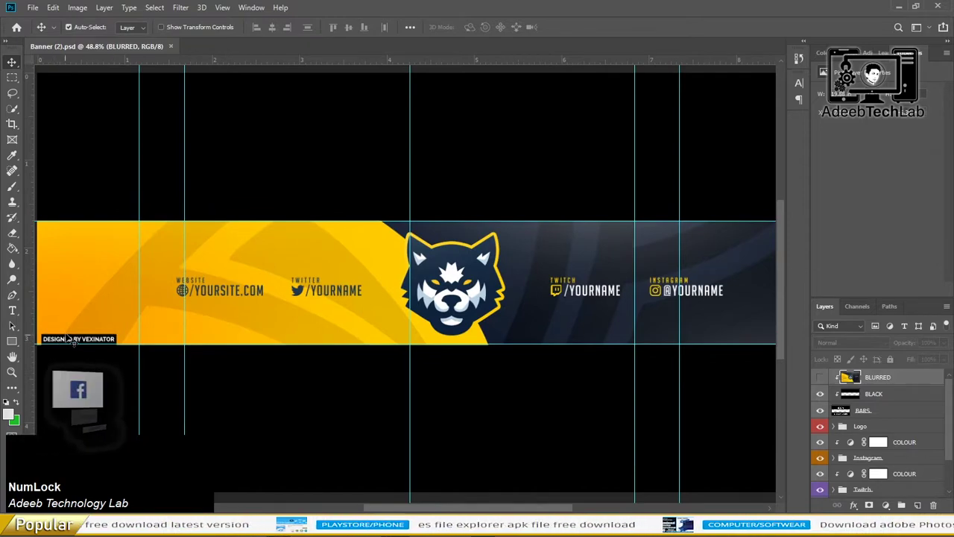
{"action": "left_click", "coordinate": [69, 340]}
{"action": "scroll", "scroll_direction": "down", "scroll_amount": 3}
Step: Remove the 'Designed by Vexinator' credit and hide the BK background group
{"action": "left_click", "coordinate": [884, 426]}
{"action": "key", "text": "Delete"}
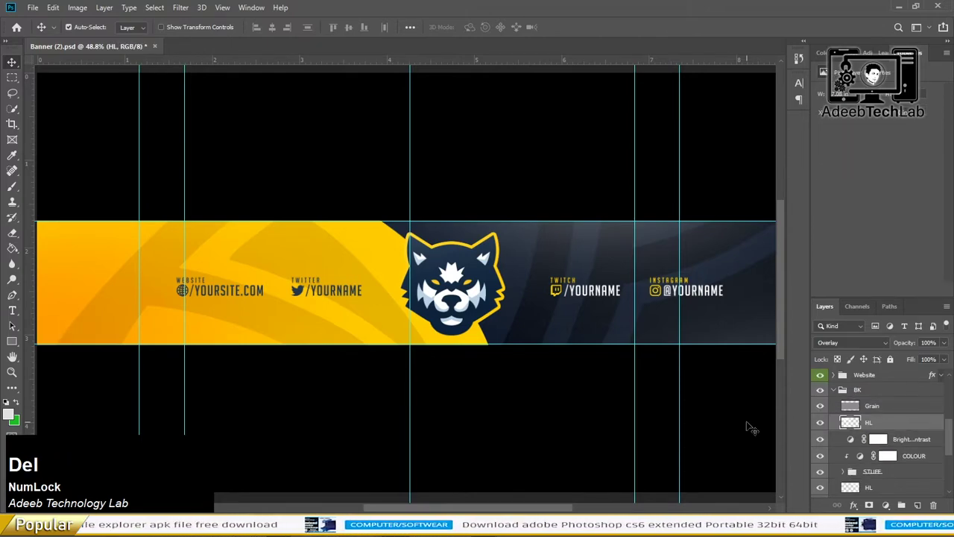
{"action": "left_click", "coordinate": [827, 389]}
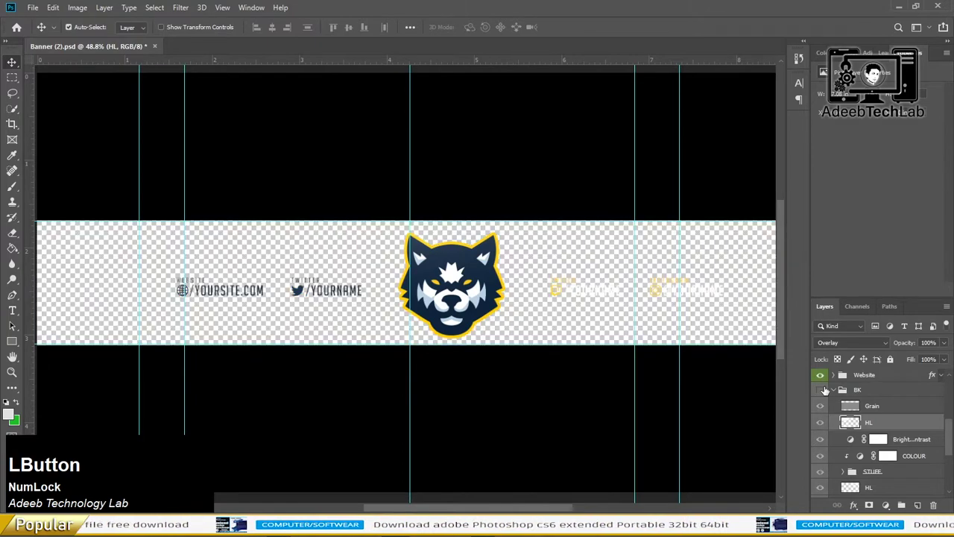
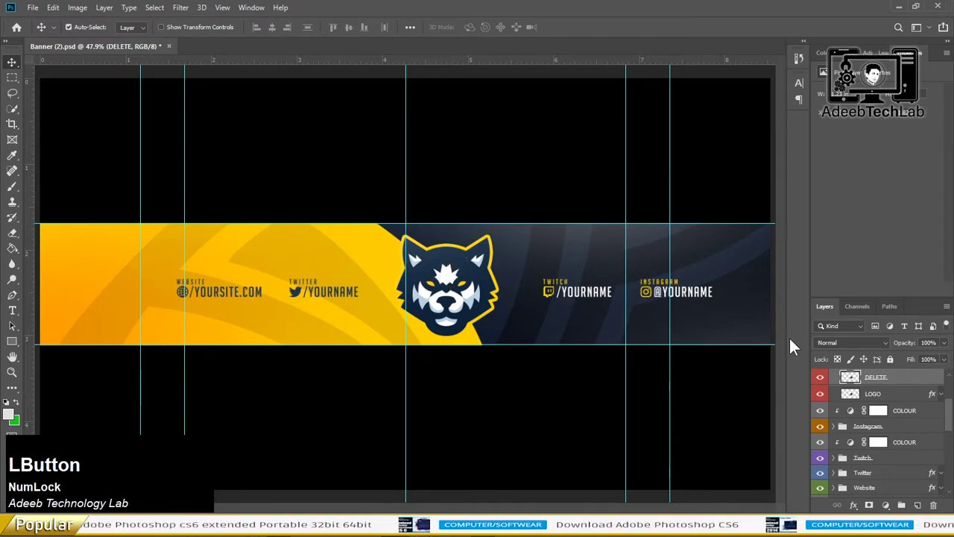
Step: Delete the wolf mascot logo layers and select the placed ATLab logo layer
{"action": "key", "text": "Delete"}
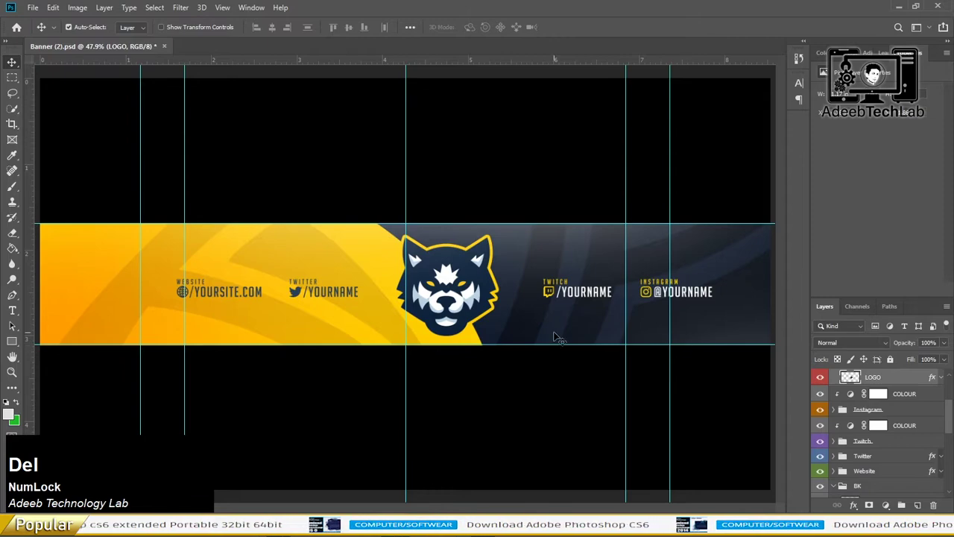
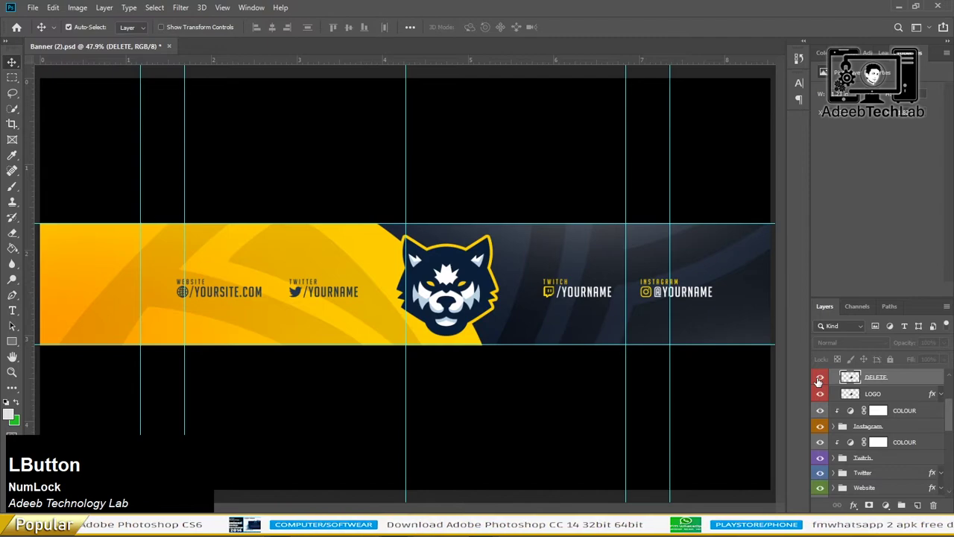
{"action": "key", "text": "Delete"}
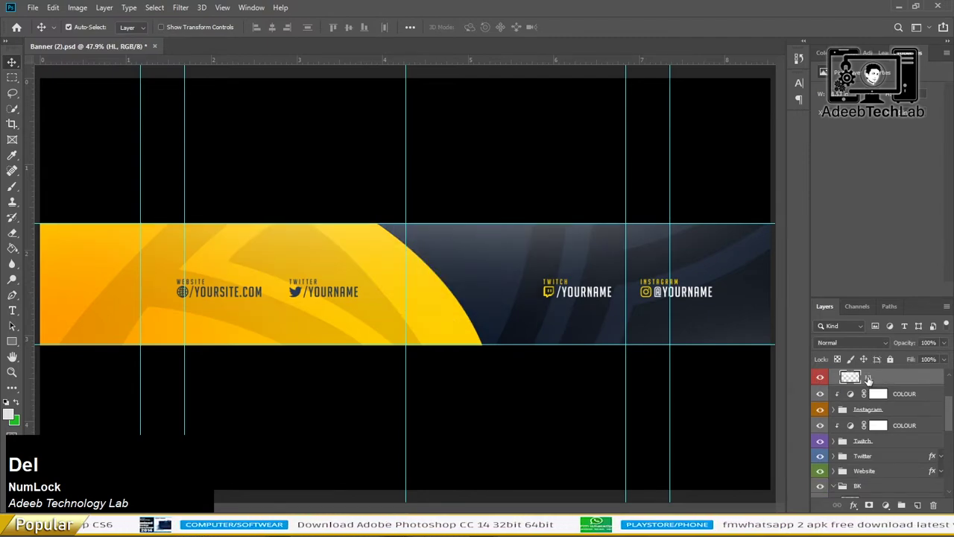
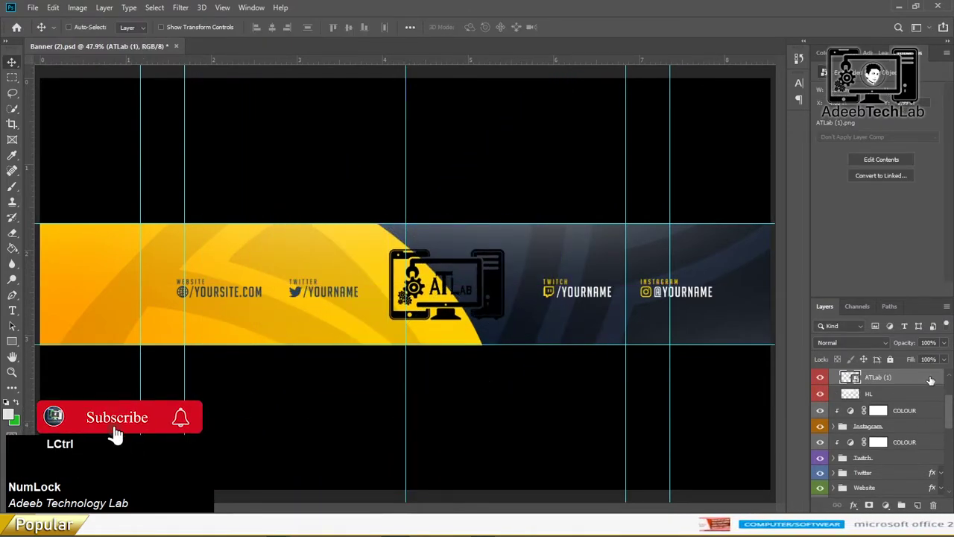
{"action": "left_click", "coordinate": [911, 402]}
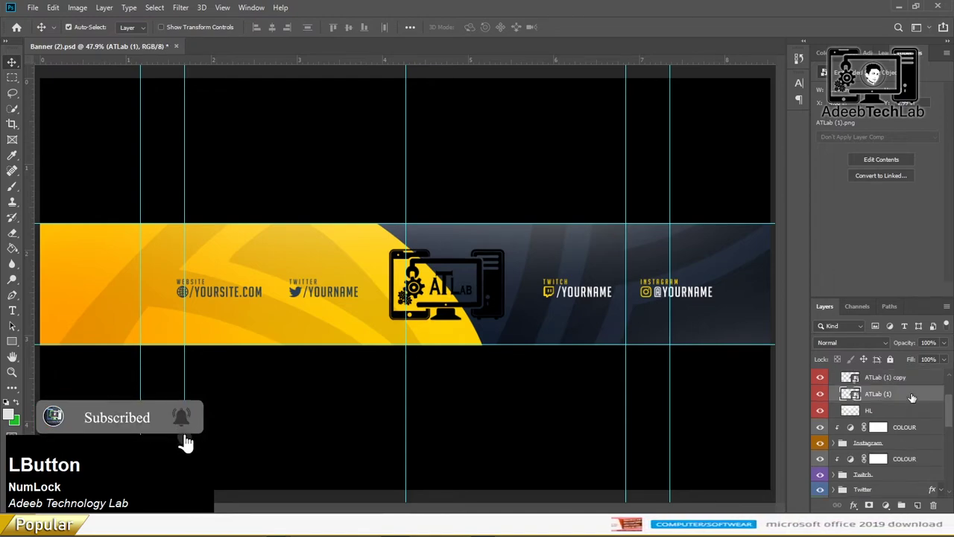
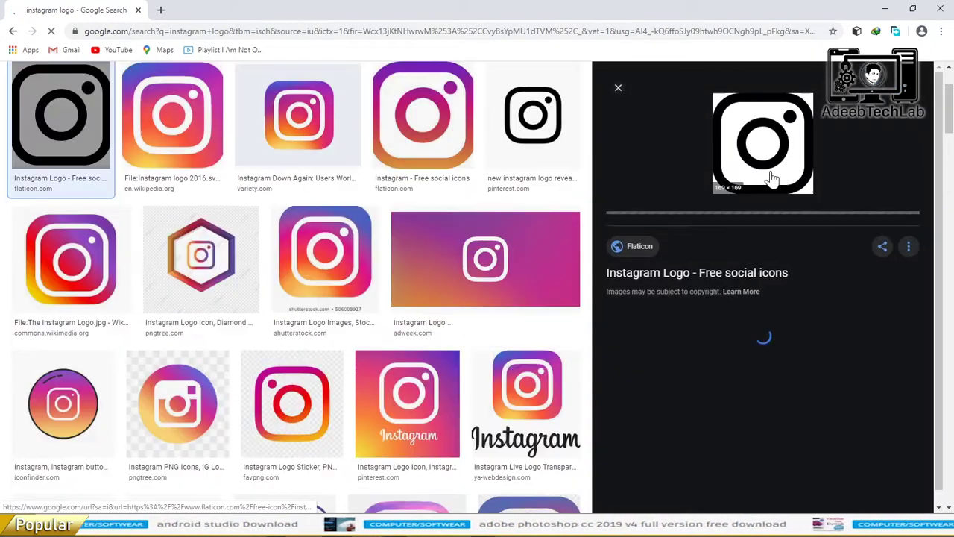
Step: Download the black flaticon Instagram logo and show it in the downloads folder
{"action": "left_click", "coordinate": [542, 368]}
{"action": "scroll", "scroll_direction": "up", "scroll_amount": 3}
{"action": "left_click", "coordinate": [541, 427]}
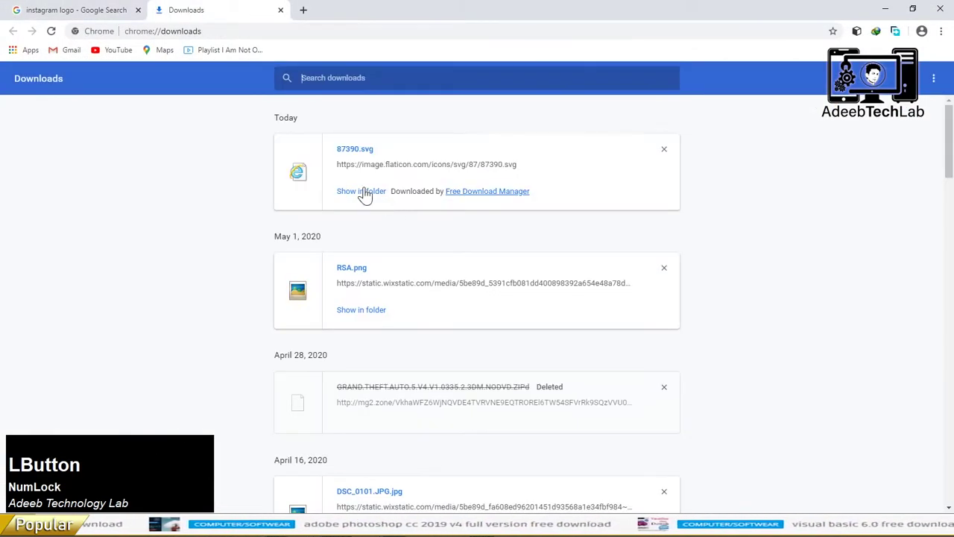
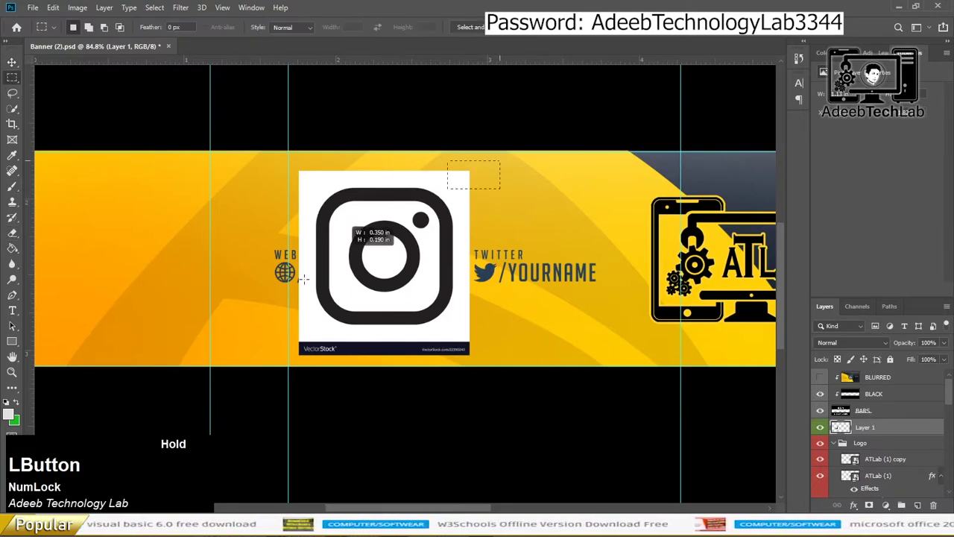
Step: Erase the white background around the pasted Instagram icon with the Magic Eraser
{"action": "key", "text": "Delete"}
{"action": "left_click", "coordinate": [16, 241]}
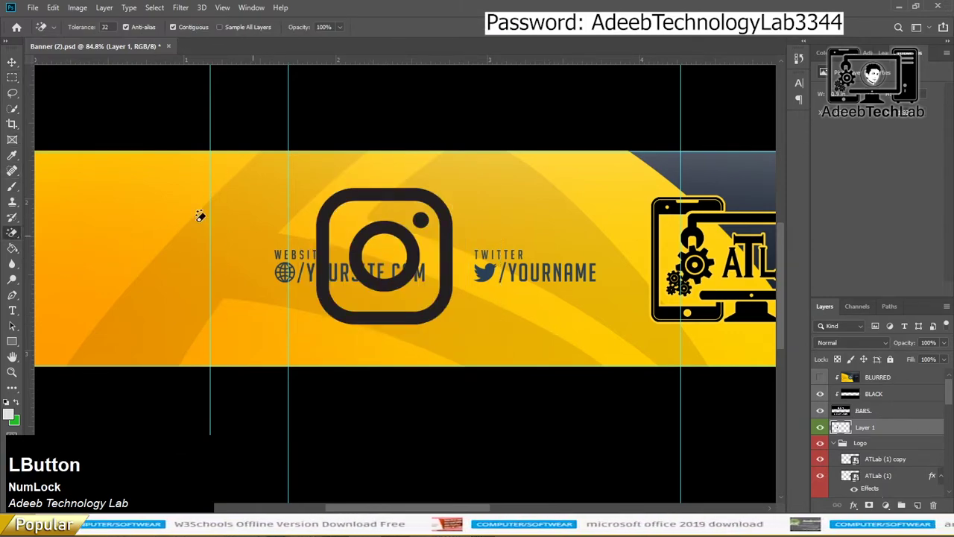
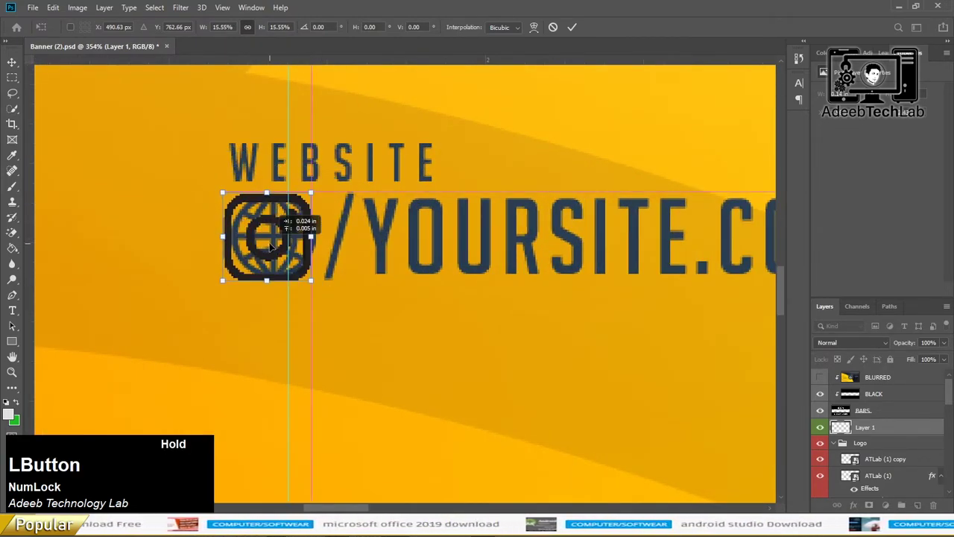
Step: Confirm the placement and tint the Instagram logo dark blue with a Color Overlay layer style
{"action": "key", "text": "Return"}
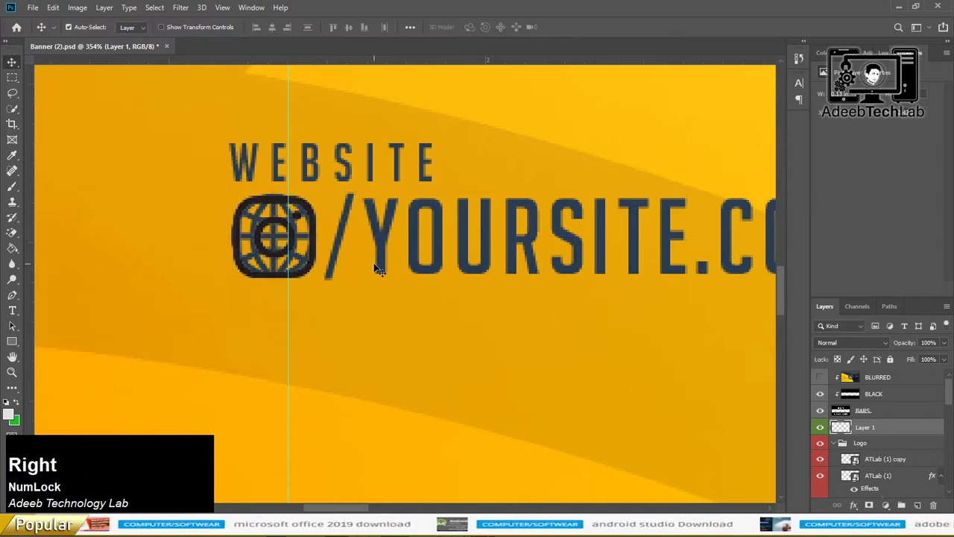
{"action": "left_click", "coordinate": [915, 428]}
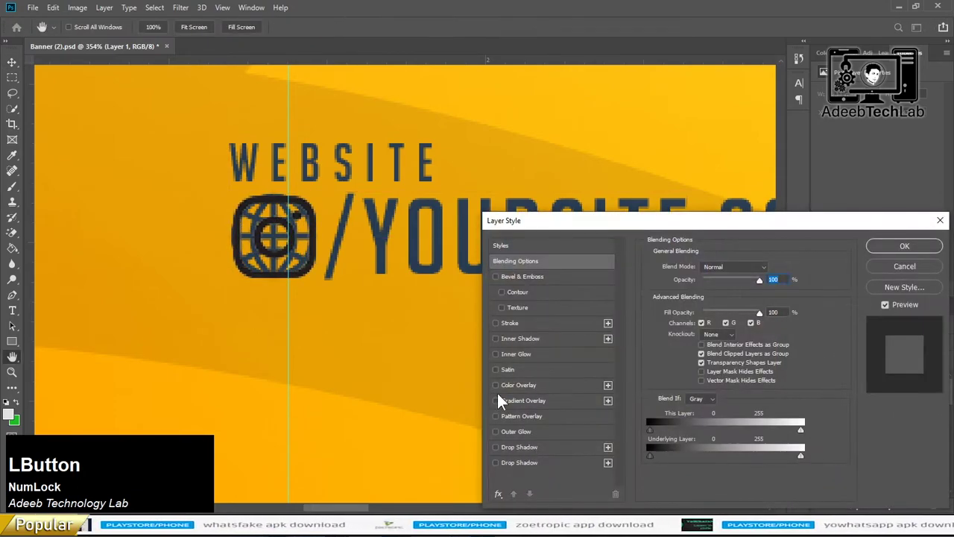
{"action": "left_click", "coordinate": [498, 397]}
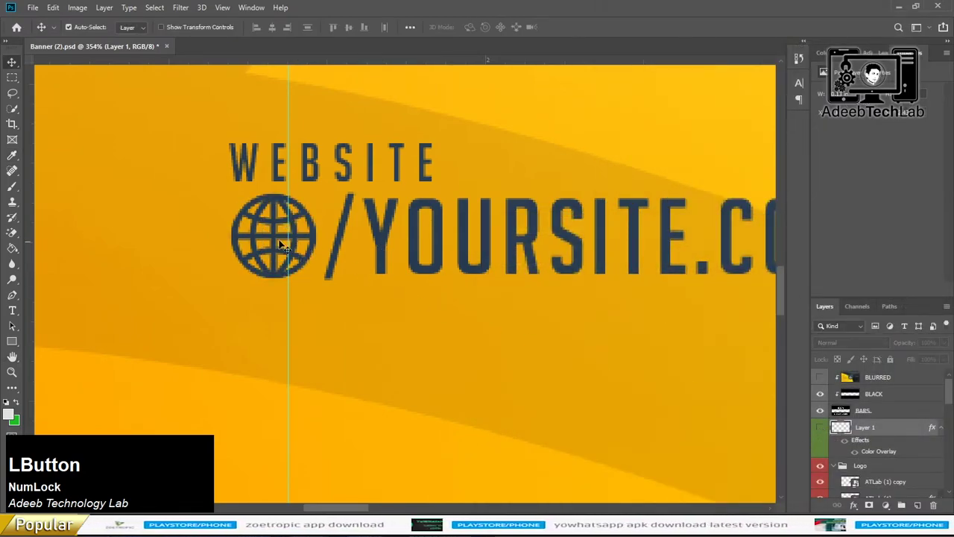
Step: Move the Instagram logo layer into the Website group above the globe image
{"action": "left_click", "coordinate": [276, 235]}
{"action": "scroll", "scroll_direction": "down", "scroll_amount": 3}
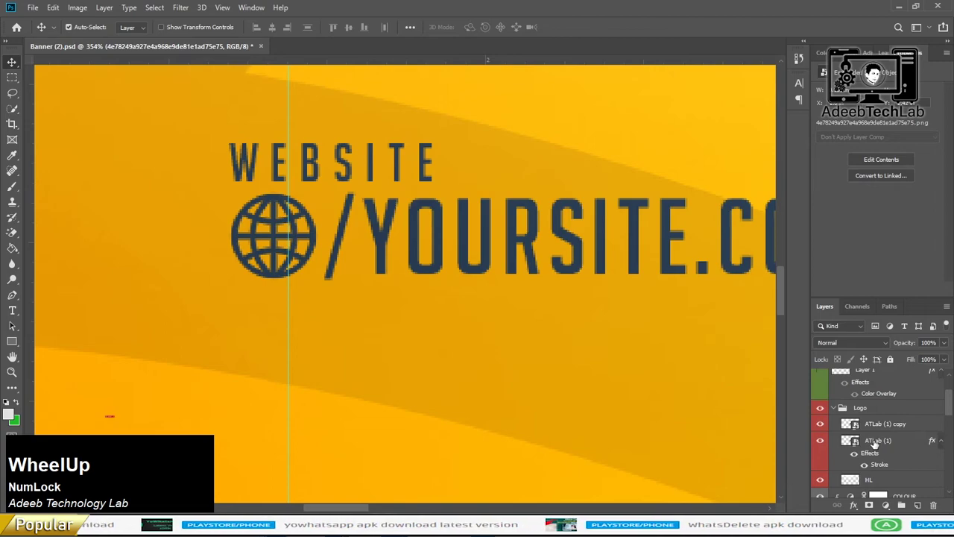
{"action": "left_click", "coordinate": [874, 431]}
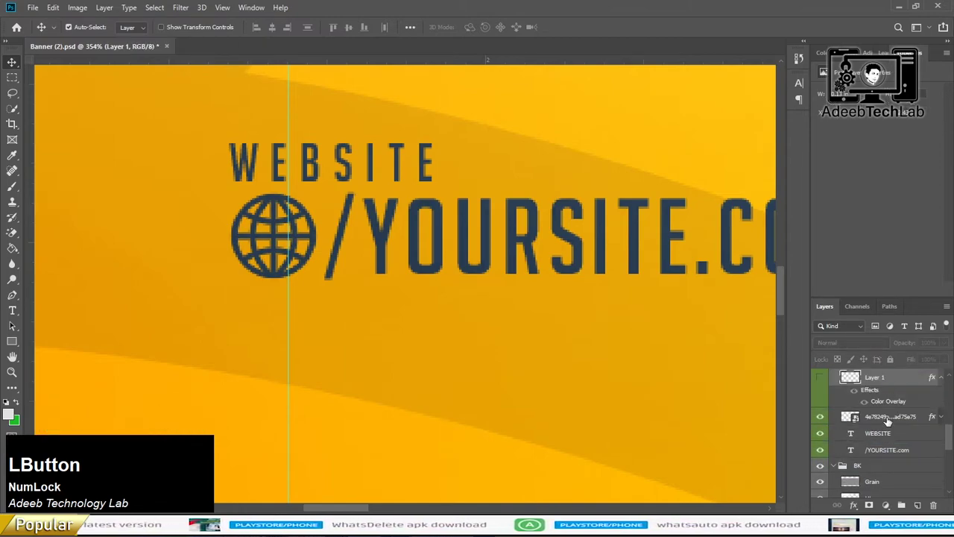
Step: Hide the globe layer so the Instagram icon shows in its place
{"action": "scroll", "scroll_direction": "up", "scroll_amount": 3}
{"action": "left_click", "coordinate": [822, 432]}
{"action": "key", "text": "Delete"}
{"action": "left_click", "coordinate": [844, 393]}
Step: Retype the WEBSITE heading as INSTAGRAM
{"action": "key", "text": "alt+Tab"}
{"action": "scroll", "scroll_direction": "up", "scroll_amount": 3}
{"action": "left_click", "coordinate": [541, 489]}
{"action": "key", "text": "alt+Tab"}
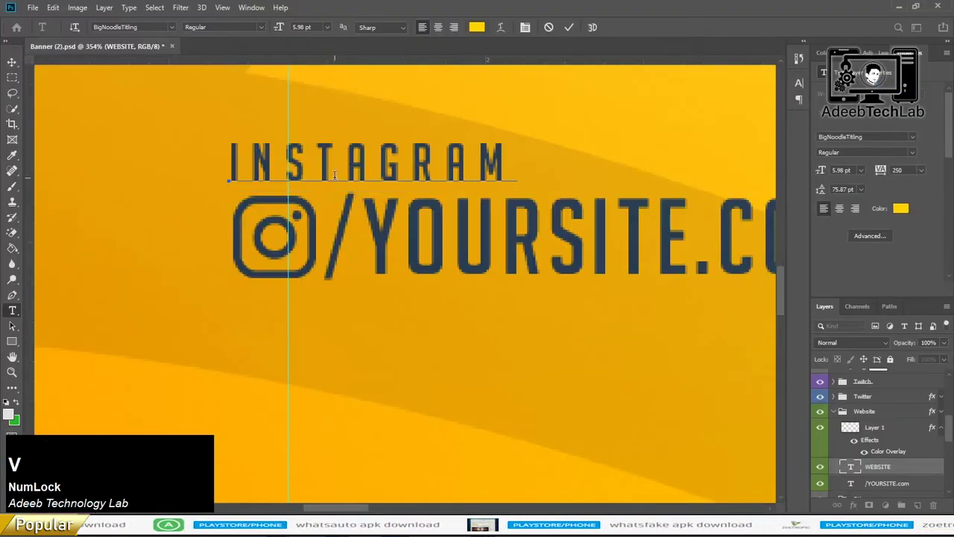
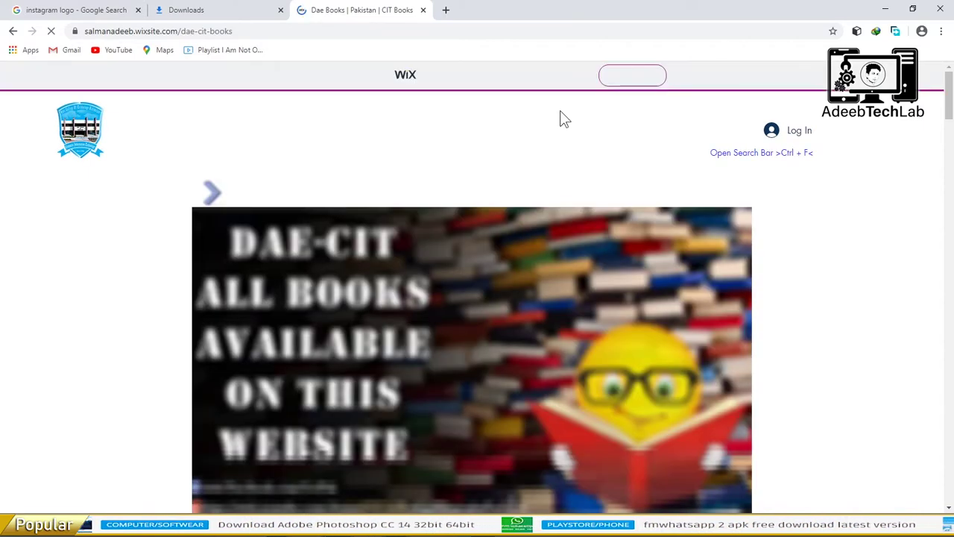
Step: Go to the DAE-CIT Books site's About page and then its Contact page
{"action": "left_click", "coordinate": [595, 135]}
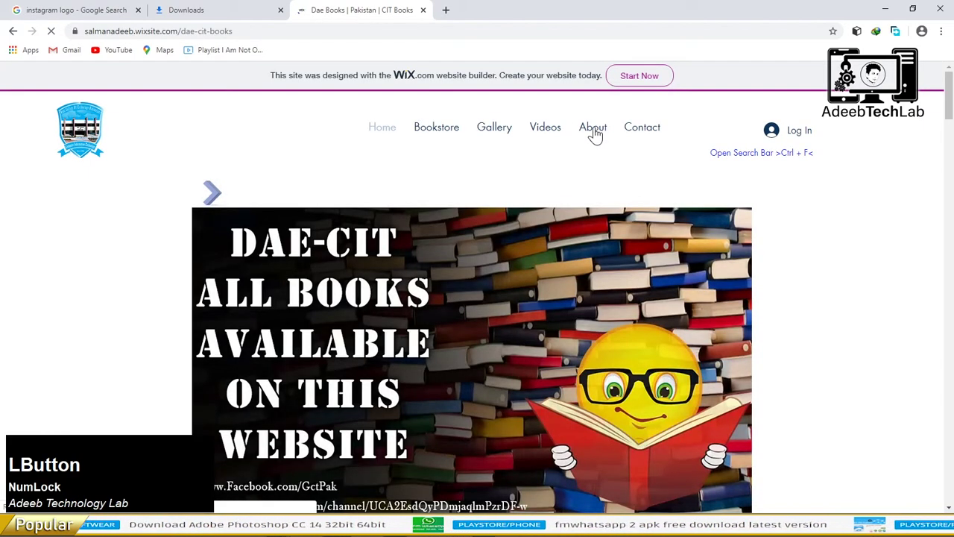
{"action": "left_click", "coordinate": [629, 135]}
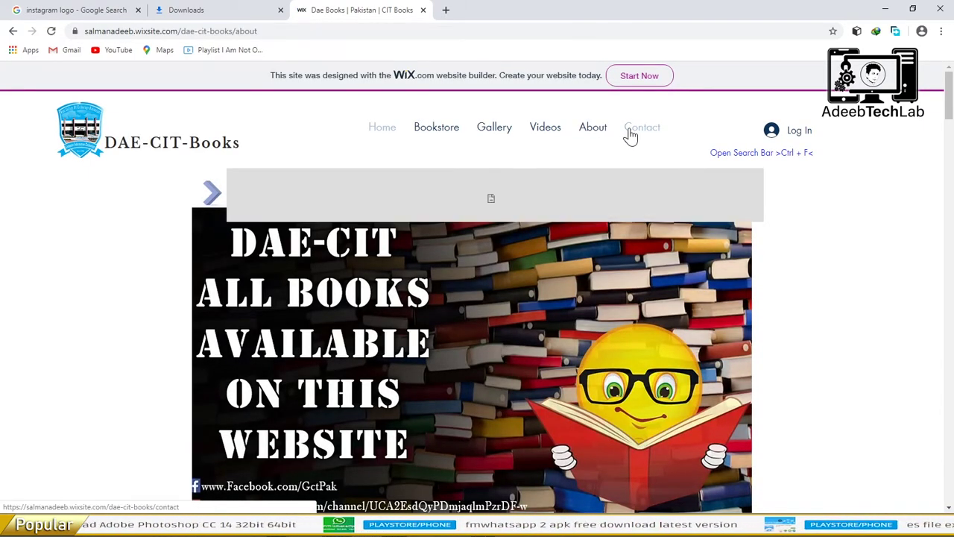
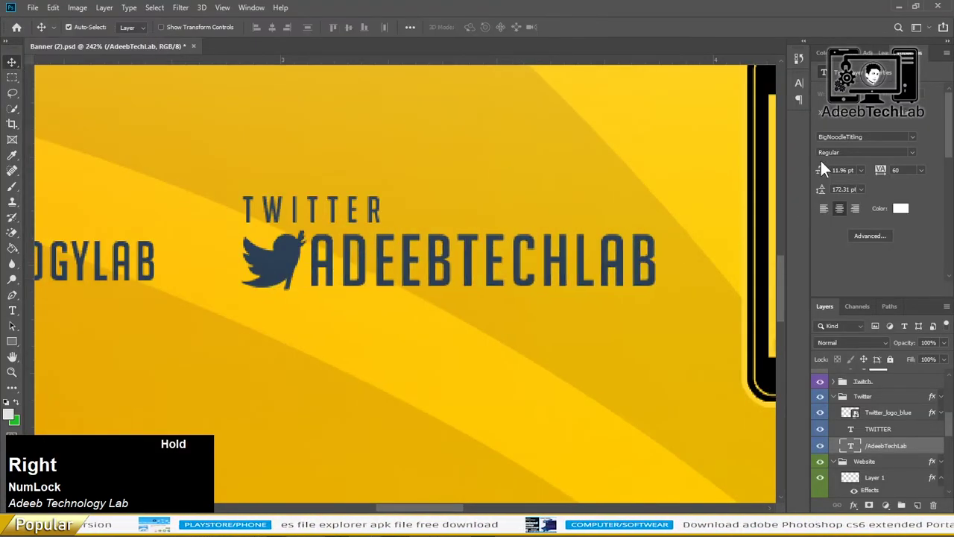
Step: Shrink the /ADEEBTECHLAB Twitter handle's font size and expand the Twitch group to retype its handle
{"action": "left_click", "coordinate": [820, 171]}
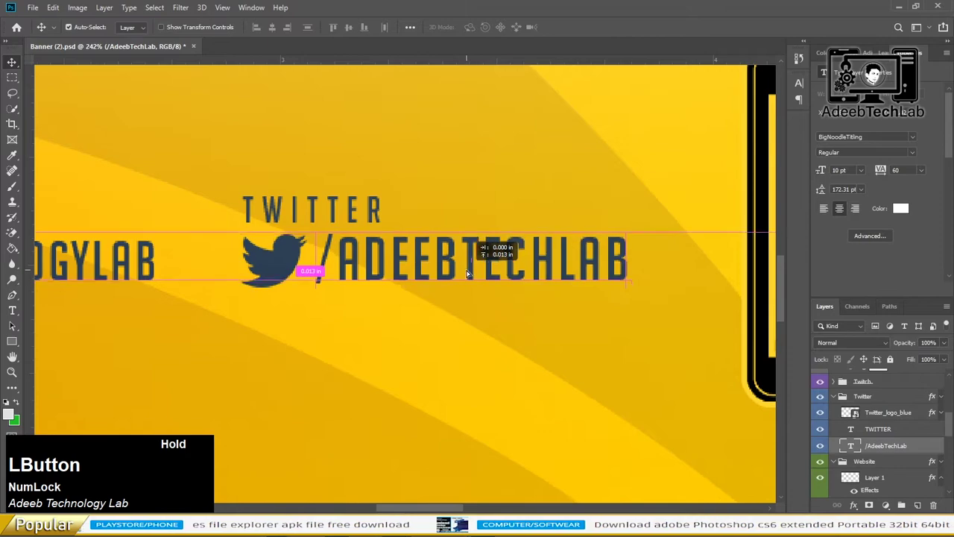
{"action": "scroll", "scroll_direction": "down", "scroll_amount": 3}
{"action": "scroll", "scroll_direction": "up", "scroll_amount": 3}
{"action": "scroll", "scroll_direction": "down", "scroll_amount": 3}
{"action": "scroll", "scroll_direction": "up", "scroll_amount": 3}
{"action": "left_click", "coordinate": [836, 397]}
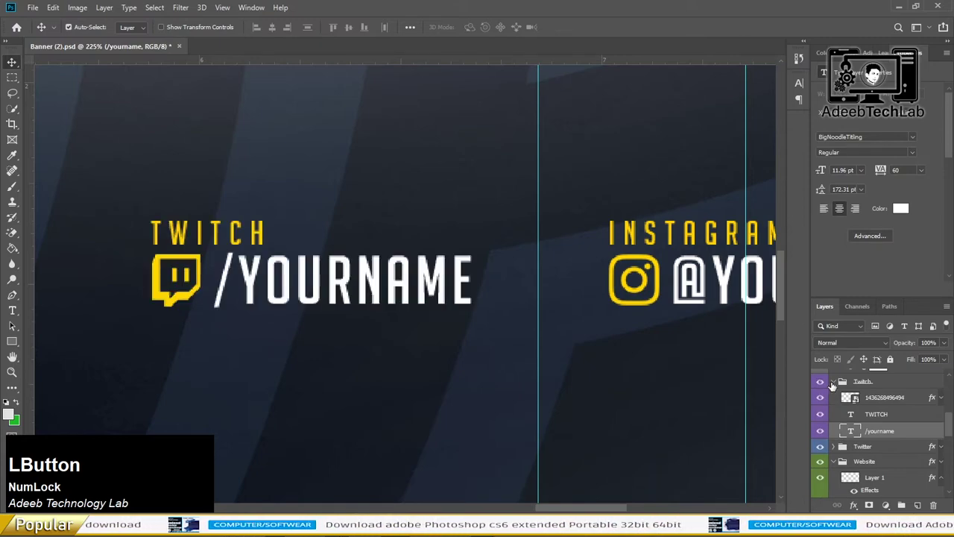
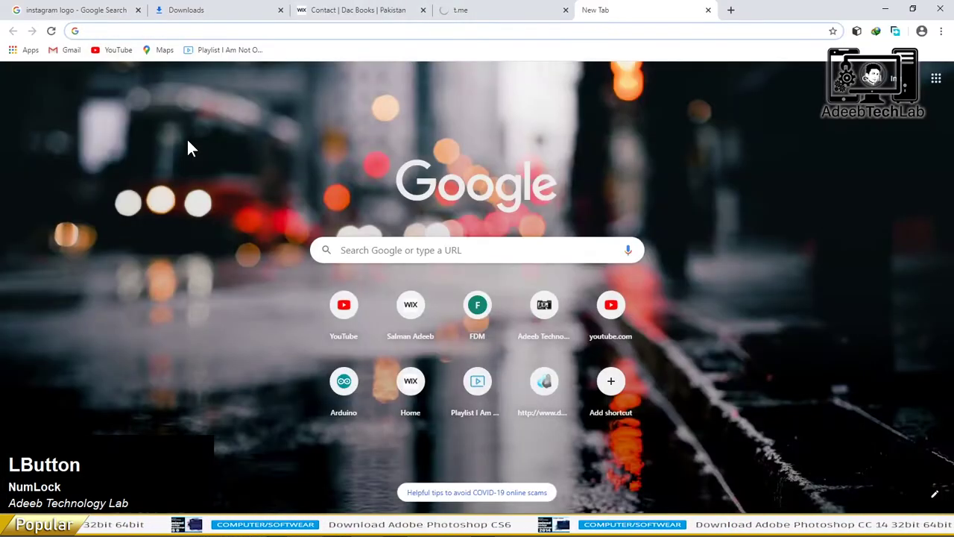
Step: Search Google for 'telegram icon'
{"action": "key", "text": "space"}
{"action": "key", "text": "i"}
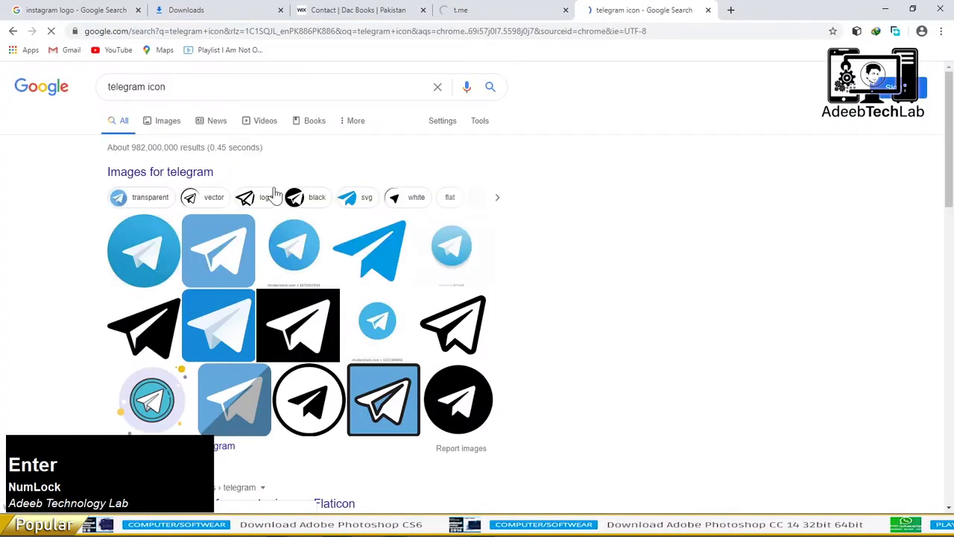
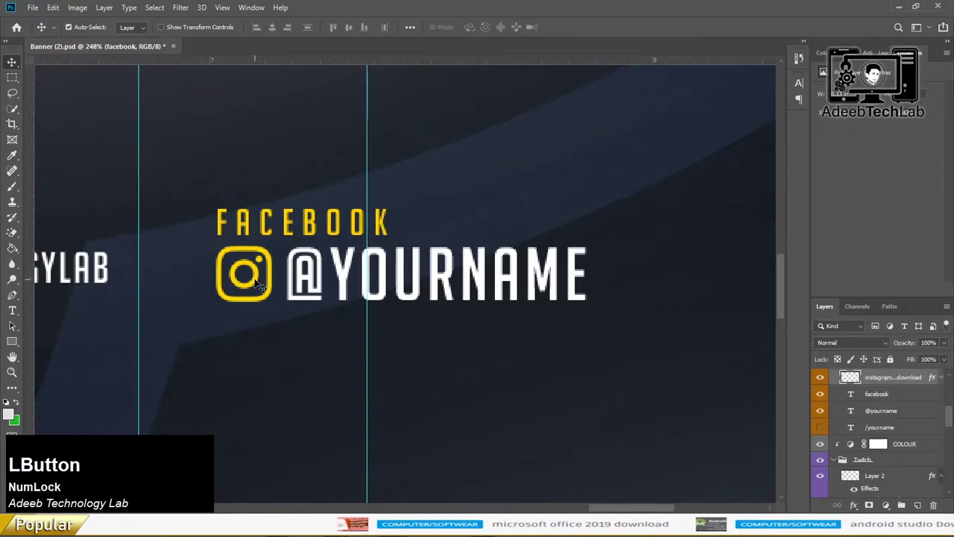
Step: Save the finished banner with Telegram and Facebook blocks as a JPEG named Banner (2)
{"action": "scroll", "scroll_direction": "down", "scroll_amount": 3}
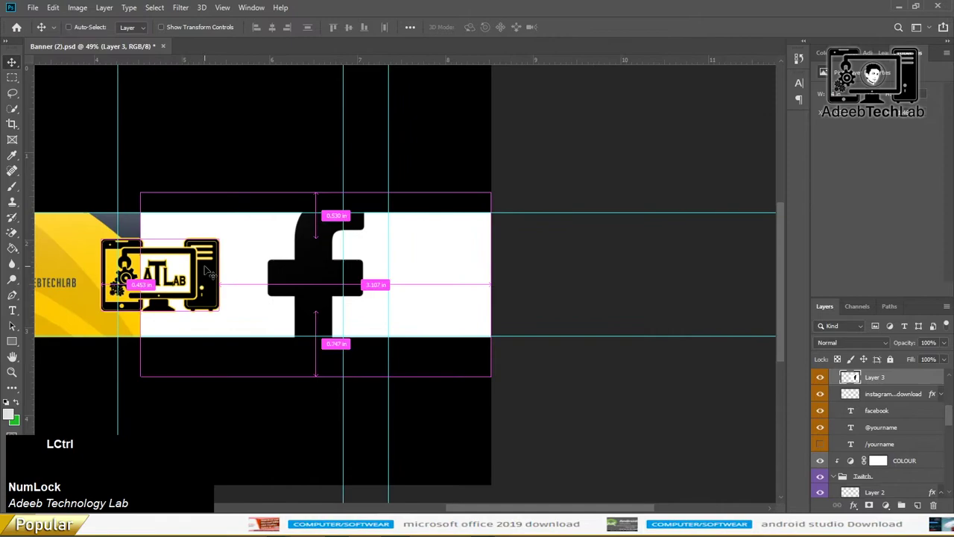
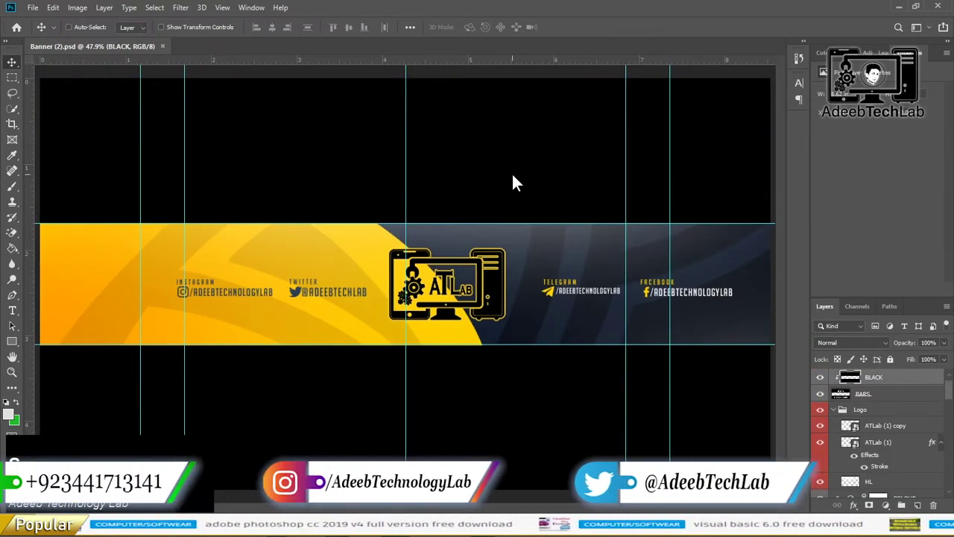
{"action": "left_click", "coordinate": [758, 479]}
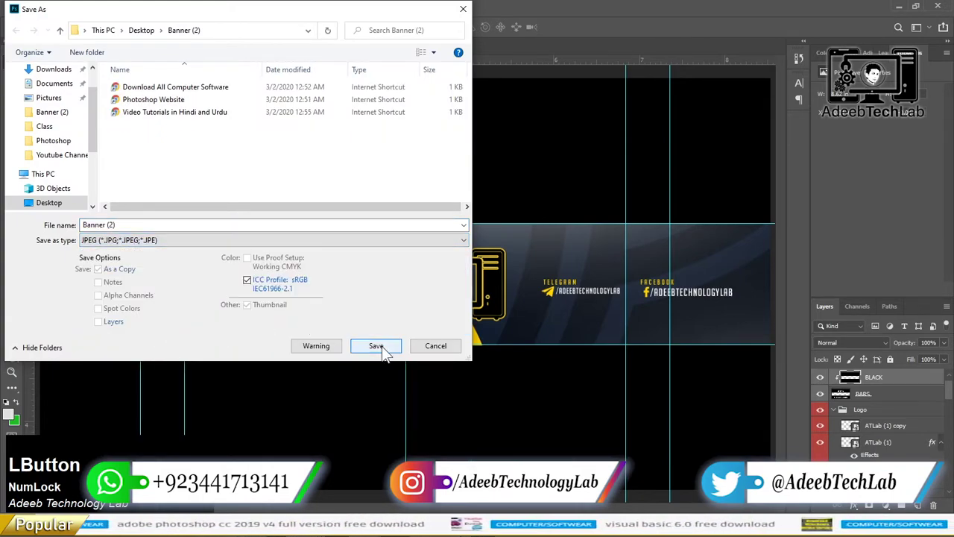